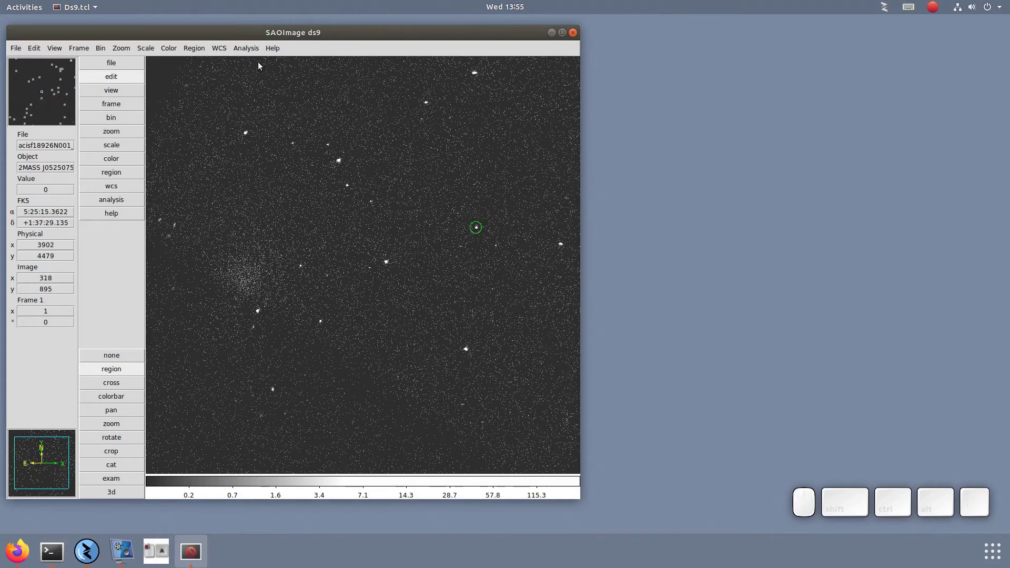
Show the CIAO (DAX) Image Processing tools list with Richardson Lucy Deconvolution.
left_click(249, 53)
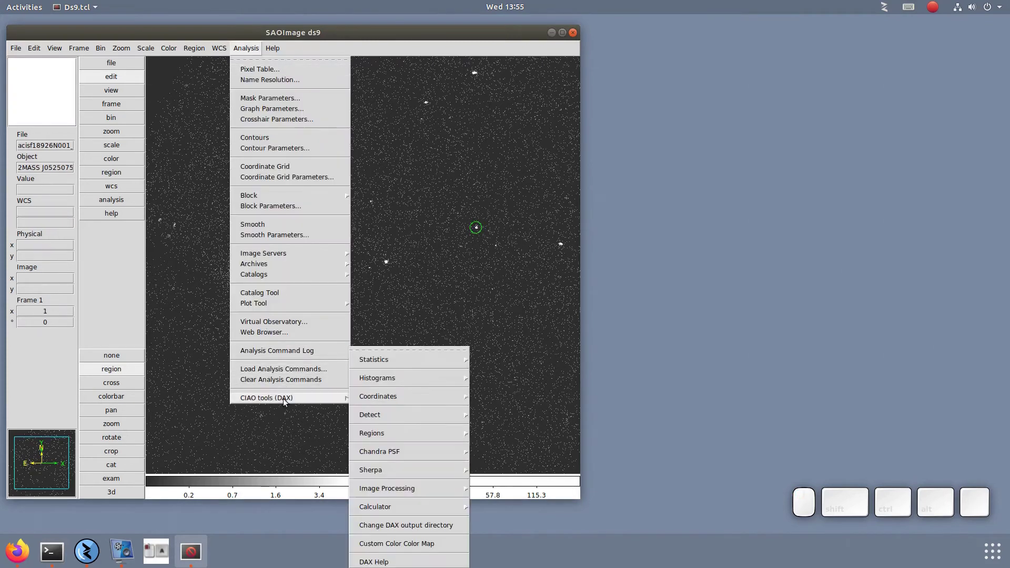
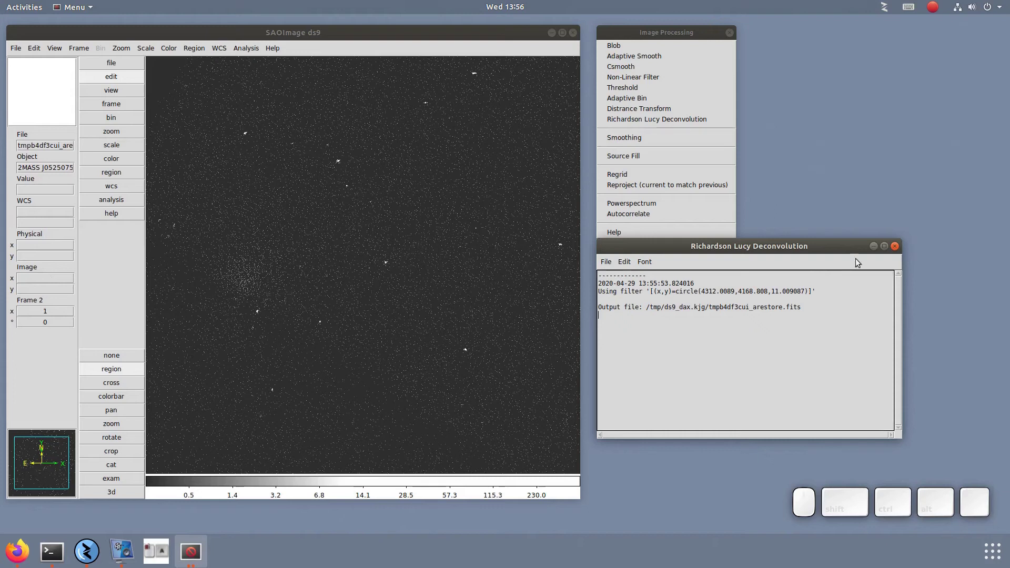
Dismiss the deconvolution log and blink between Frame 2 and Frame 1 to compare with the original.
left_click(901, 250)
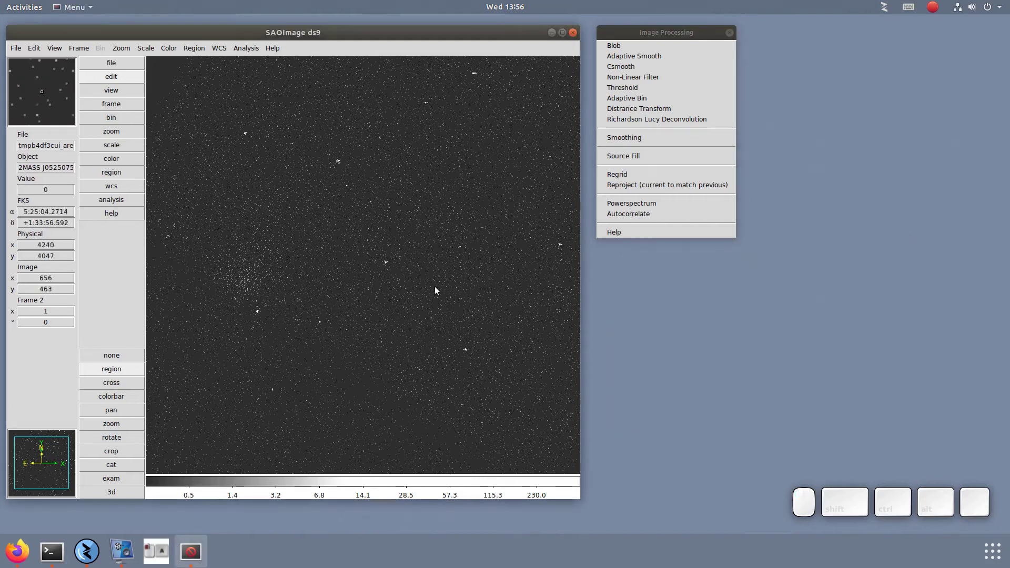
key("Tab")
key("Tab")
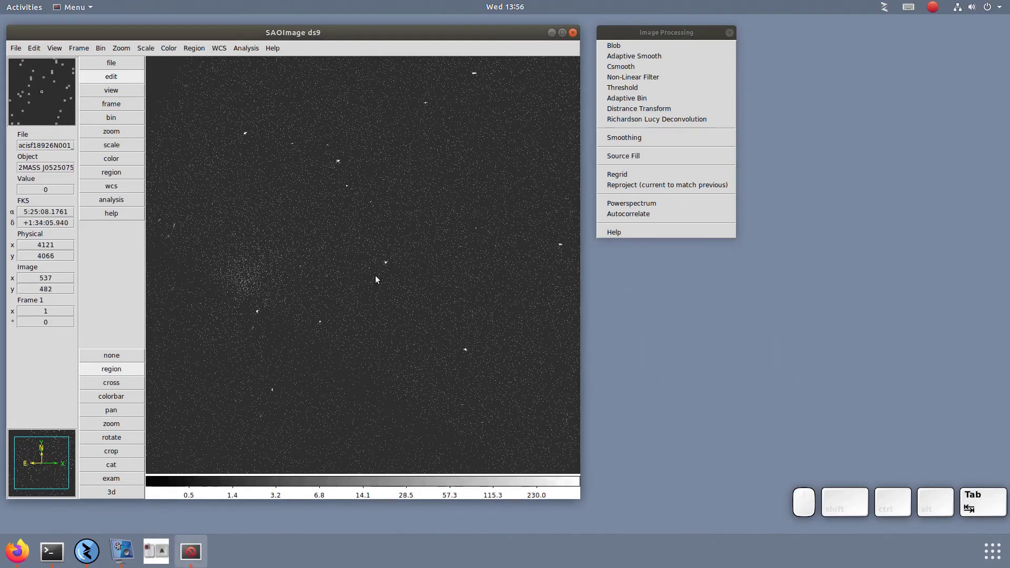
key("Tab")
key("Tab")
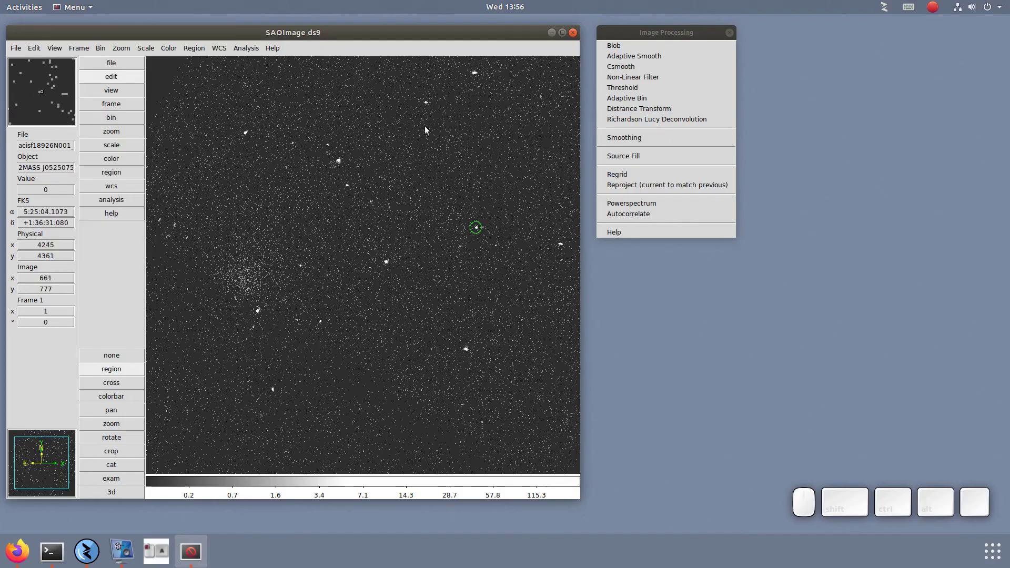
key("Tab")
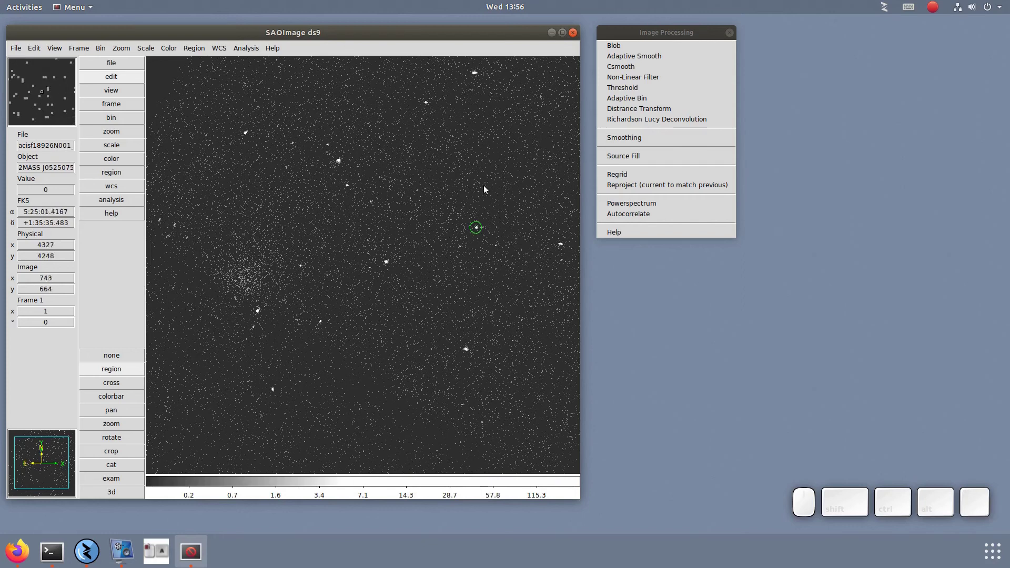